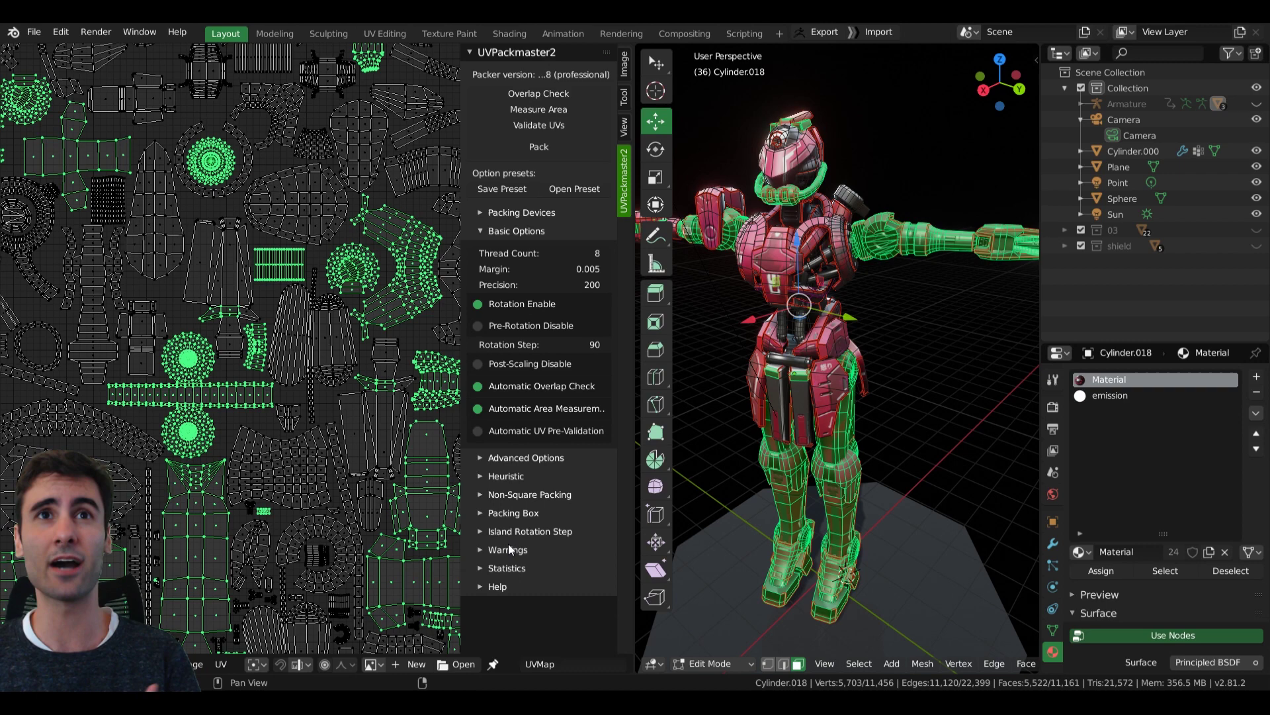
Select all of the character mesh's UV islands in the UV Editor.
{"action": "left_click_drag", "start_coordinate": [349, 271], "coordinate": [389, 282]}
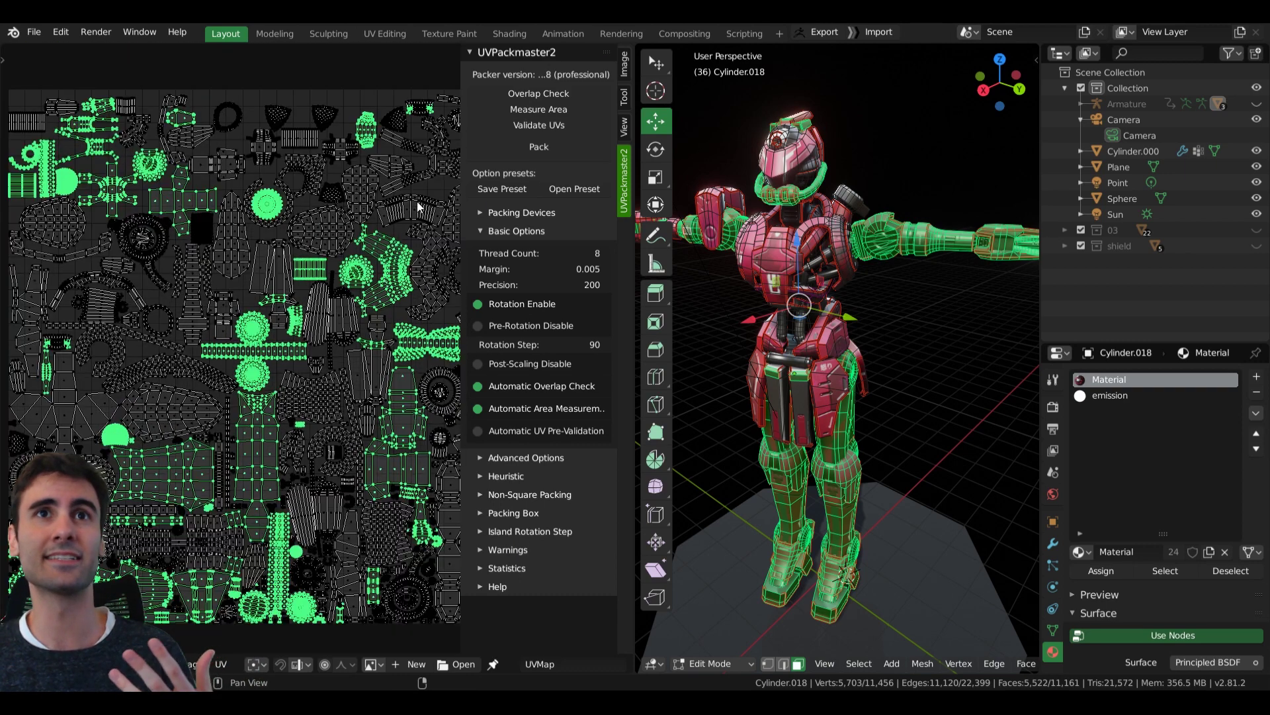
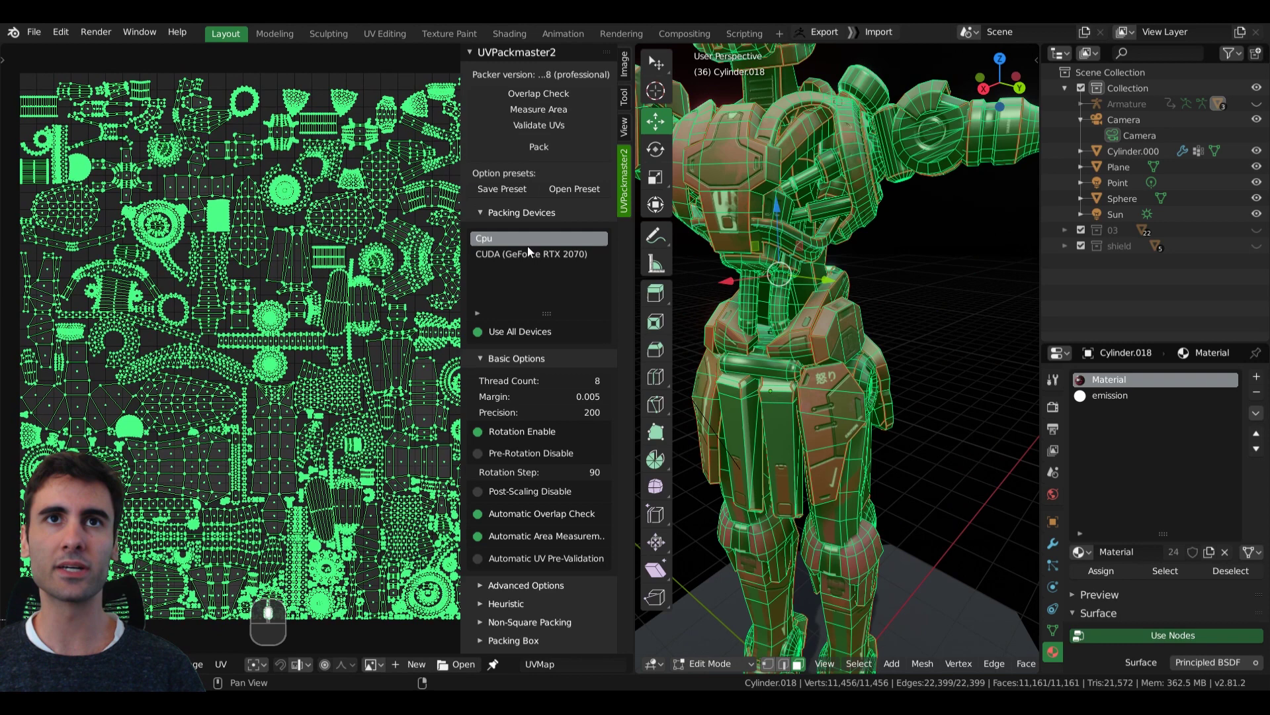
Keep island rotation enabled at a 90° step in the UVPackmaster2 basic options.
{"action": "left_click_drag", "start_coordinate": [482, 216], "coordinate": [537, 235]}
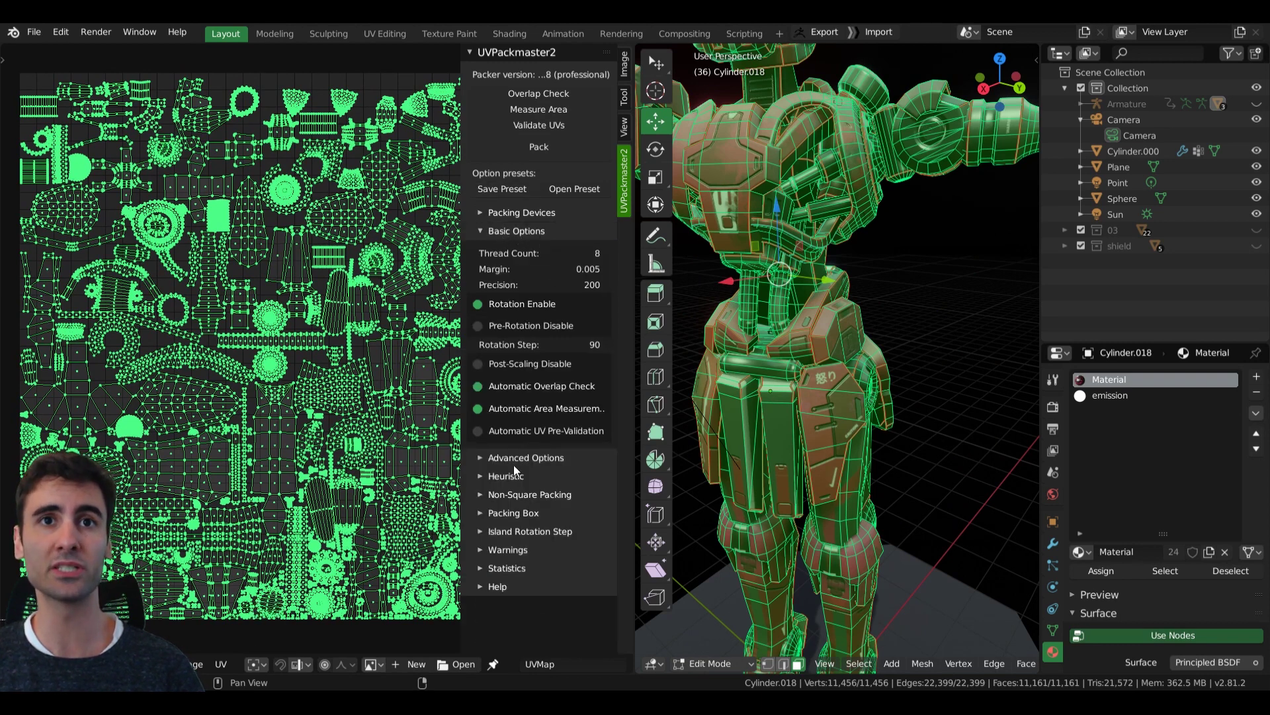
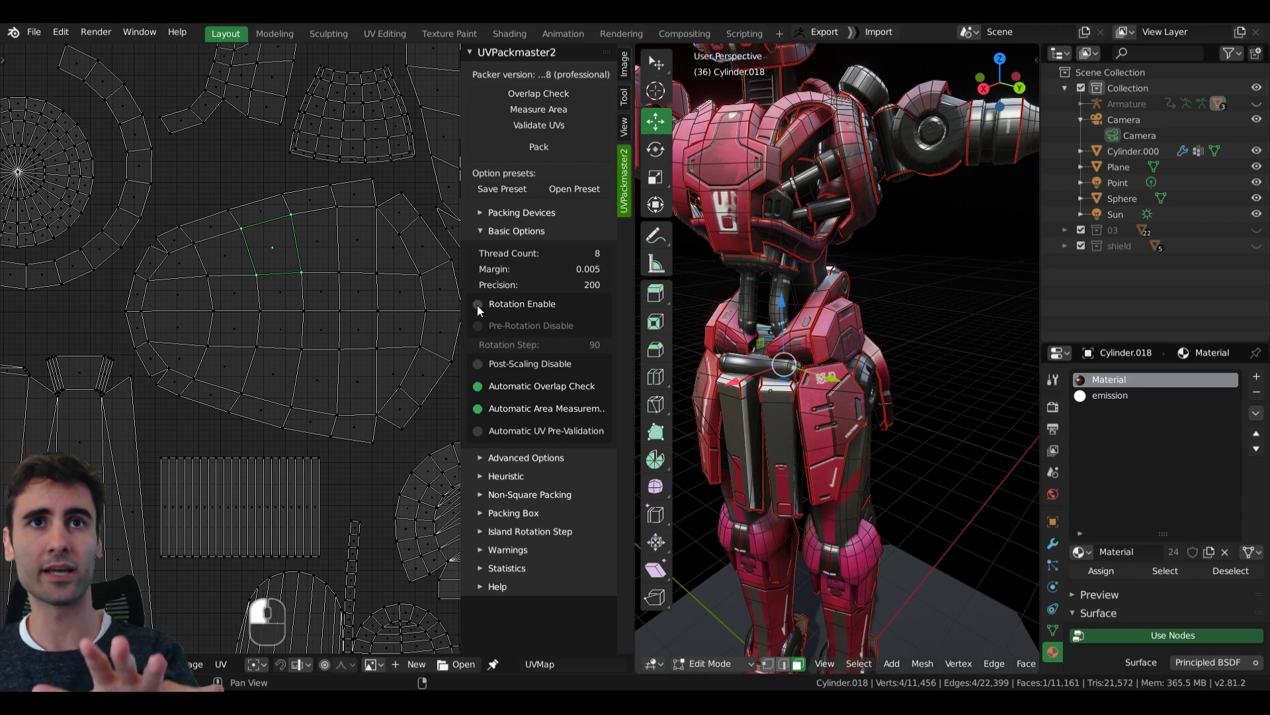
{"action": "left_click", "coordinate": [481, 311]}
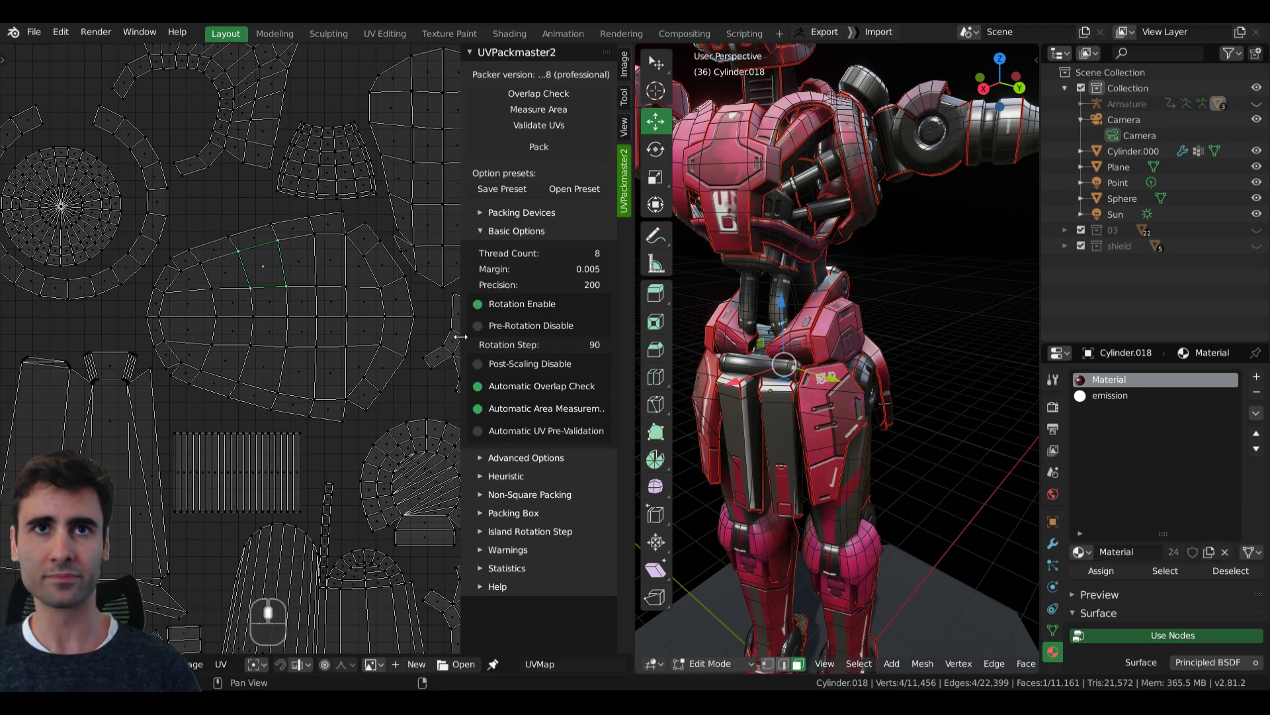
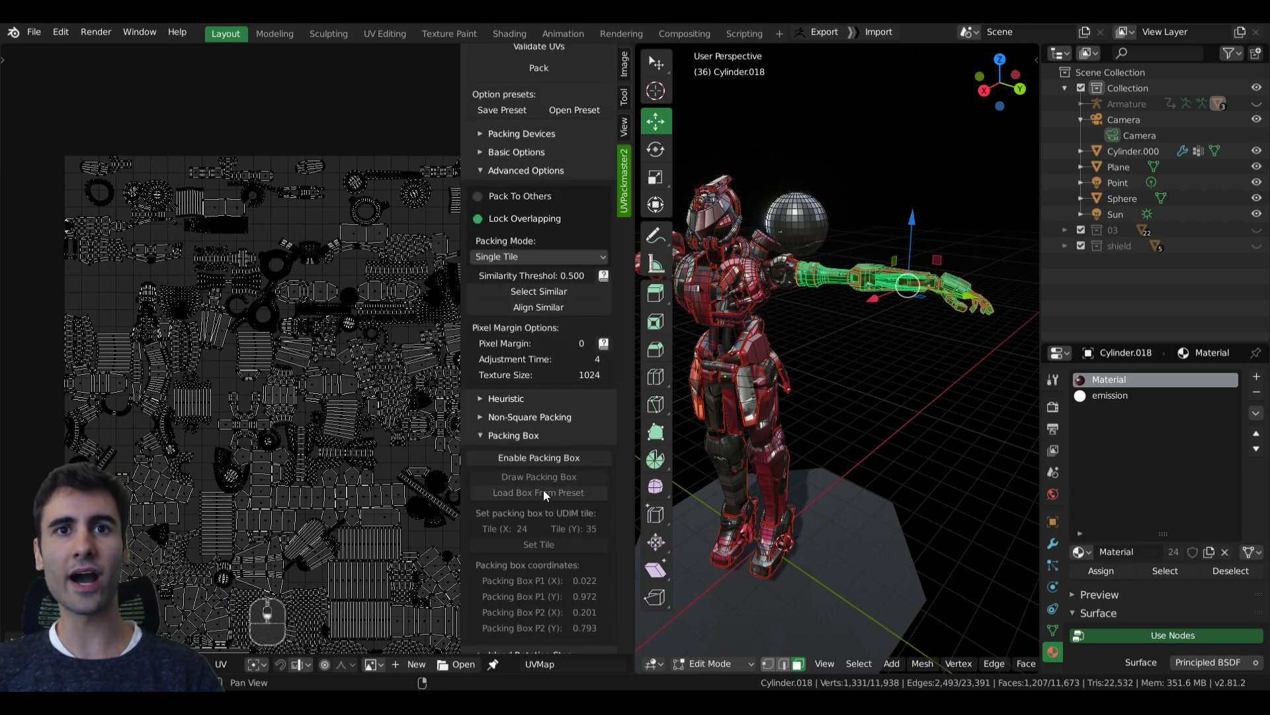
Scroll the Advanced Options panel to reach the Packing Box section.
{"action": "scroll", "scroll_direction": "up", "scroll_amount": 3}
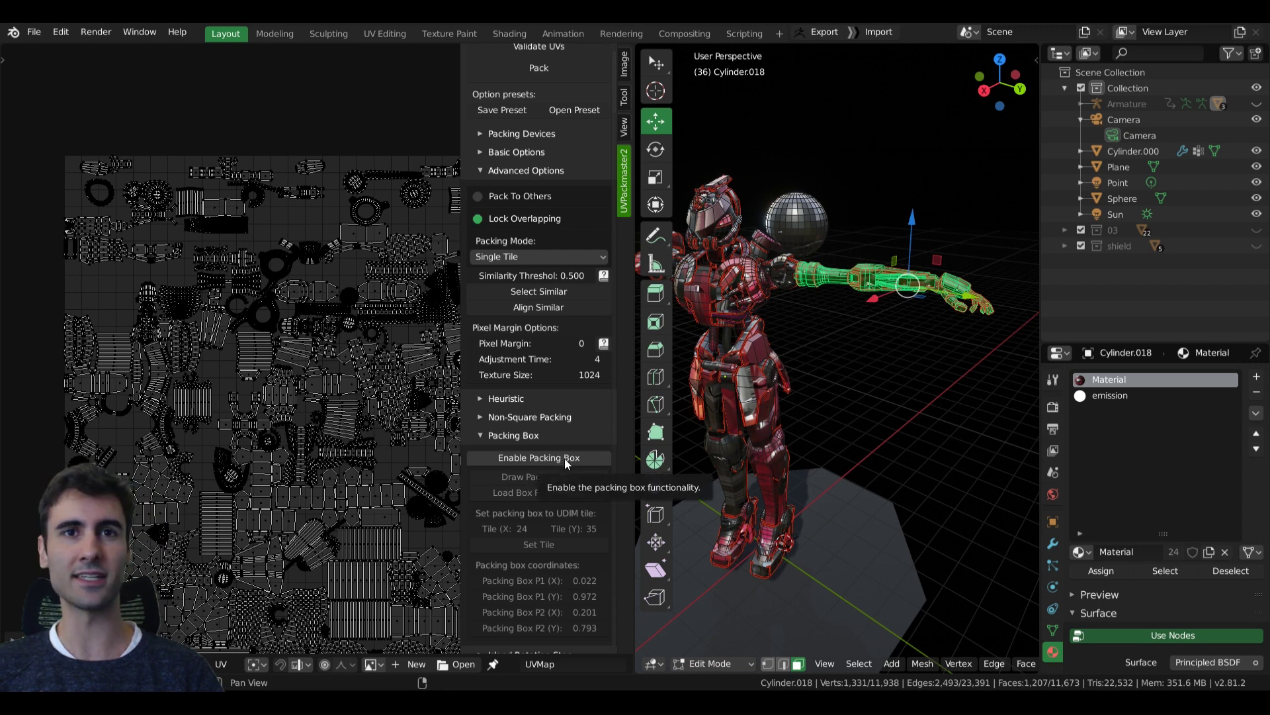